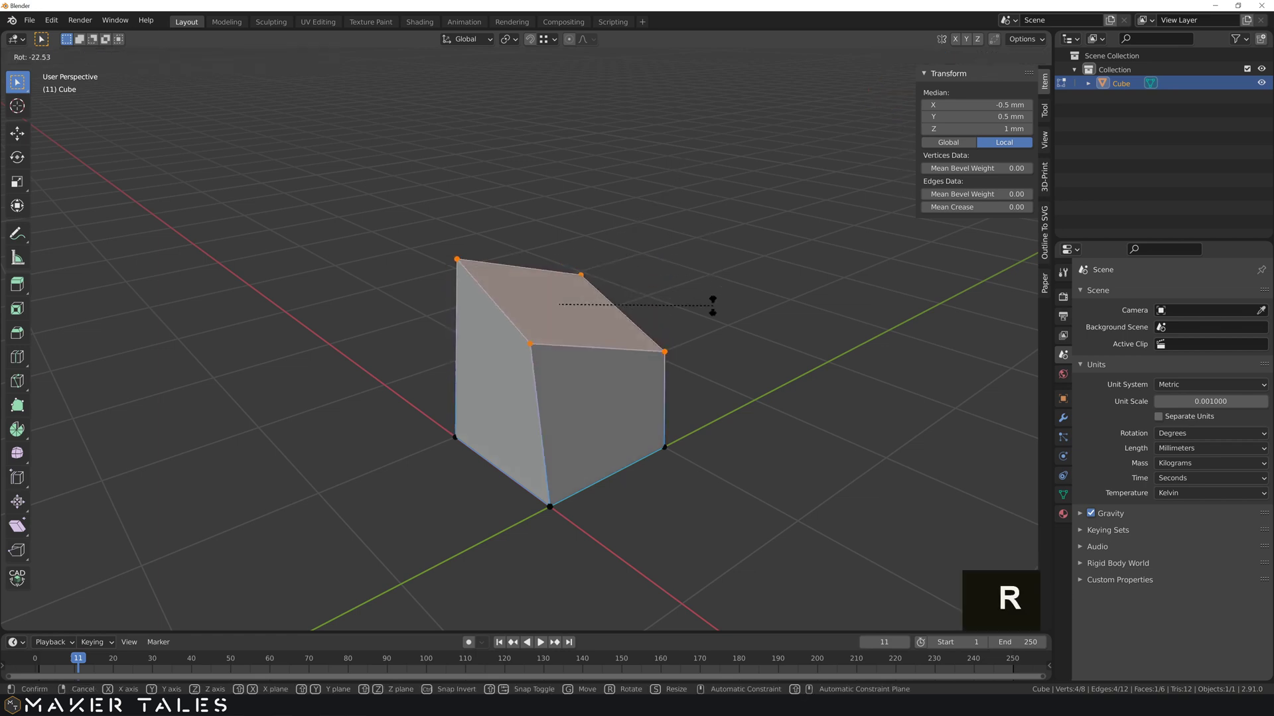
- Trial-spin the top face about the vertical axis, undoing back to the untouched cube
key(r)
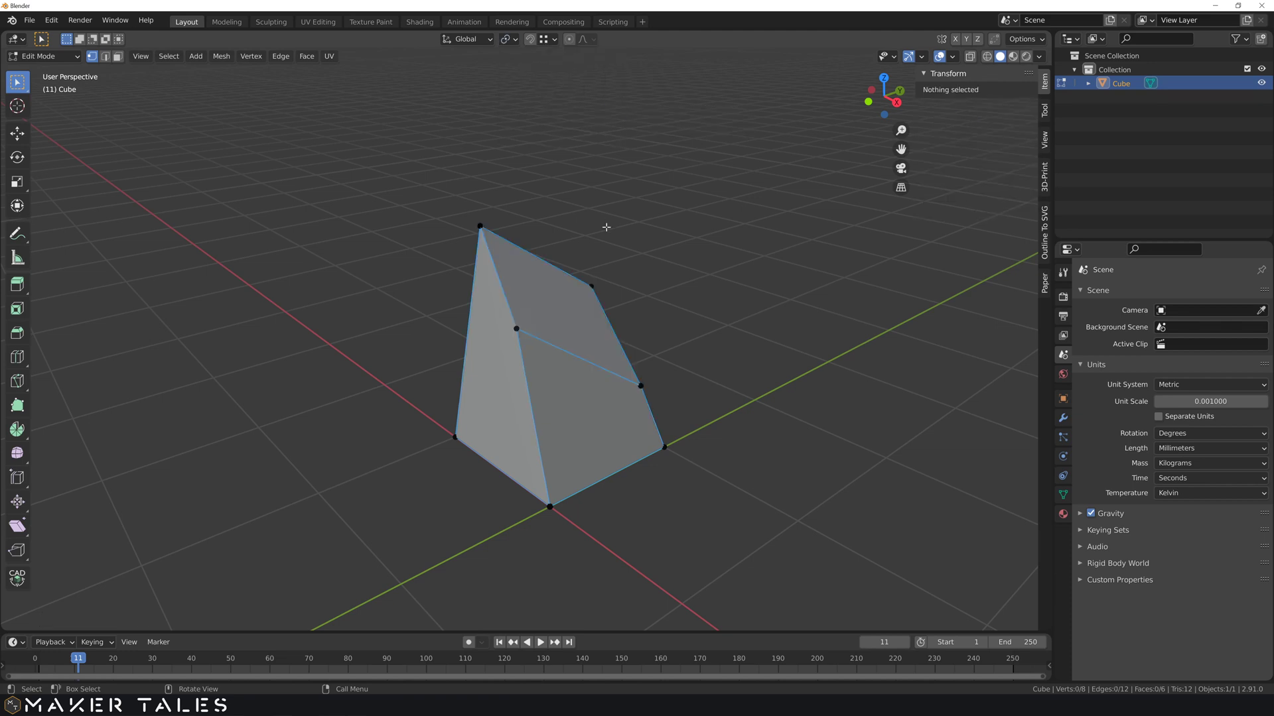
key(ctrl+z)
key(ctrl+z)
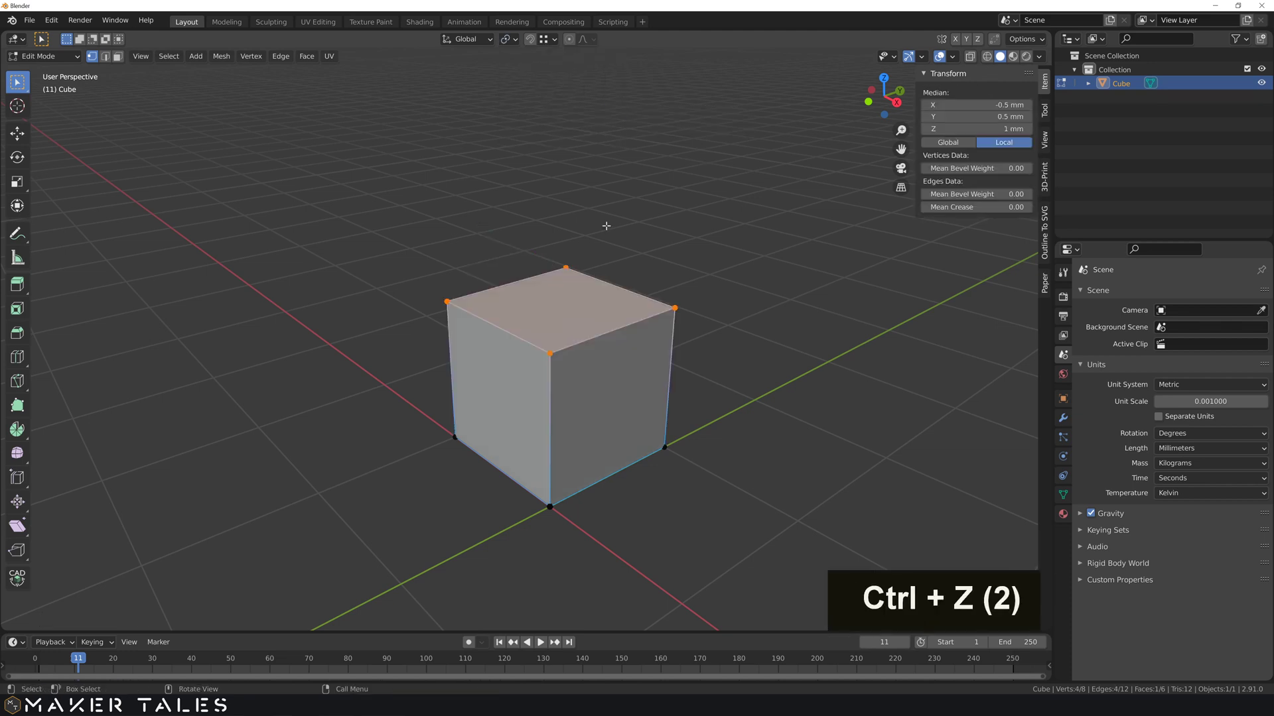
key(r)
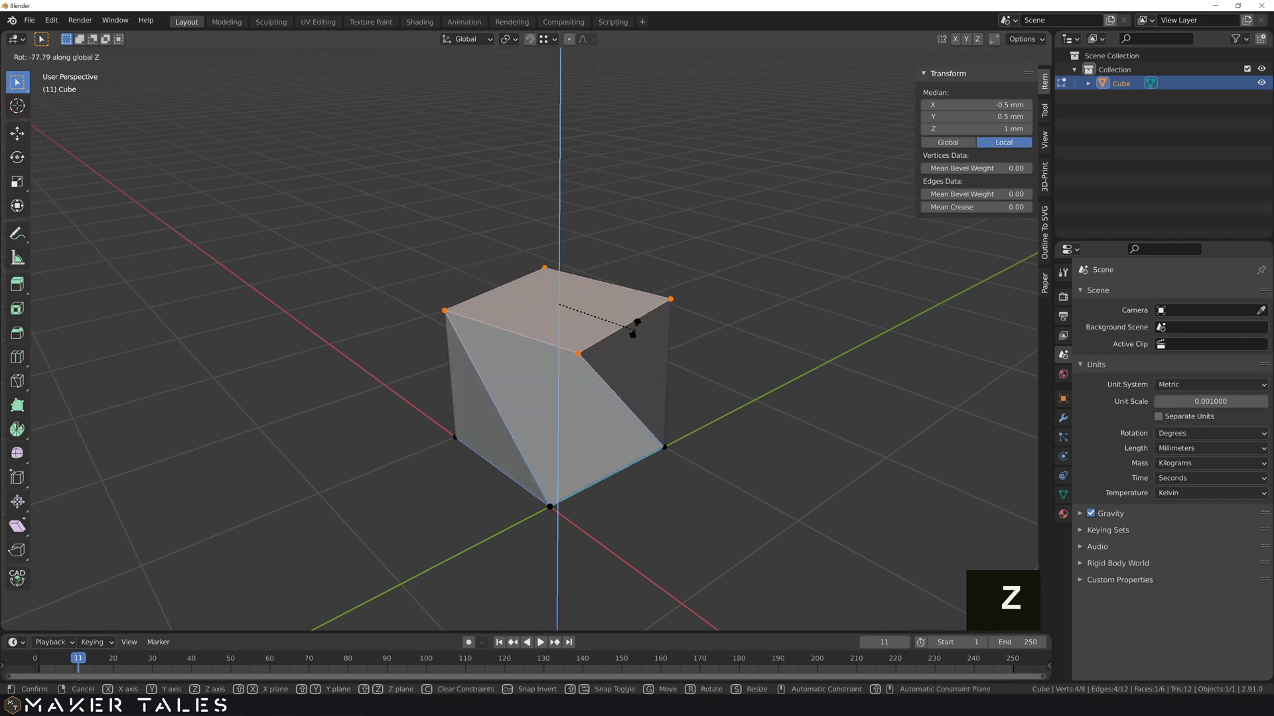
key(z)
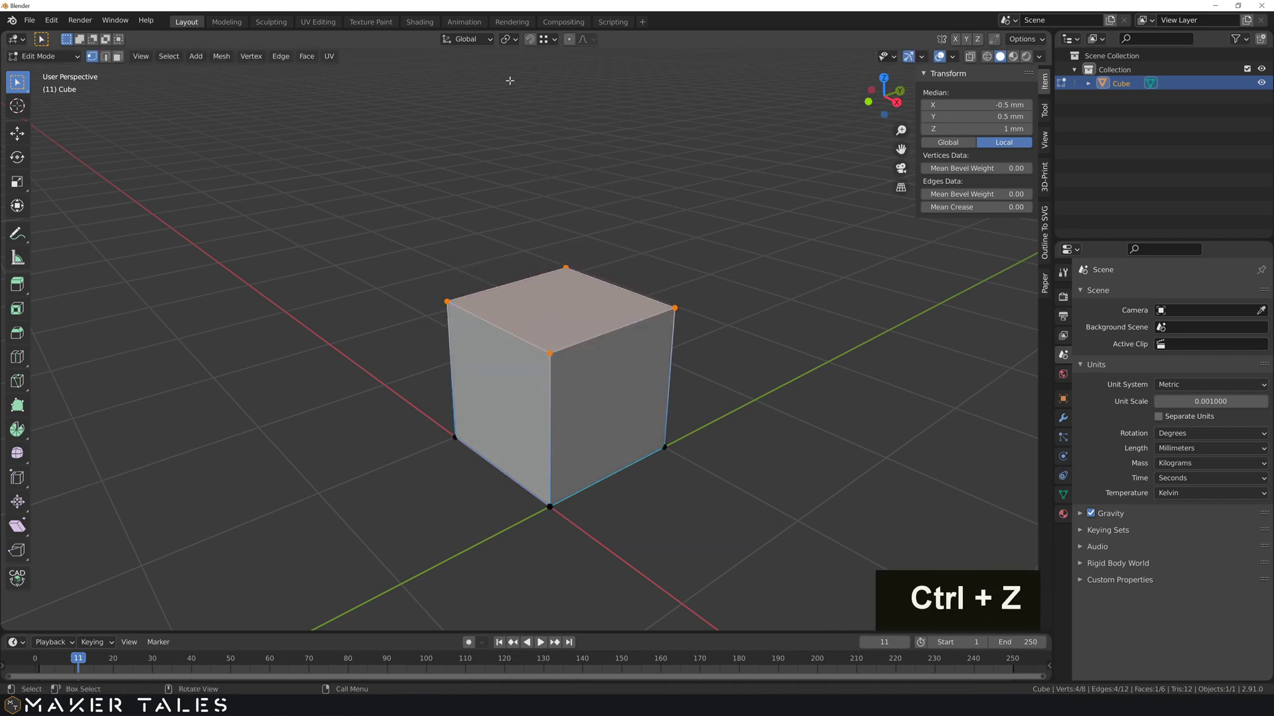
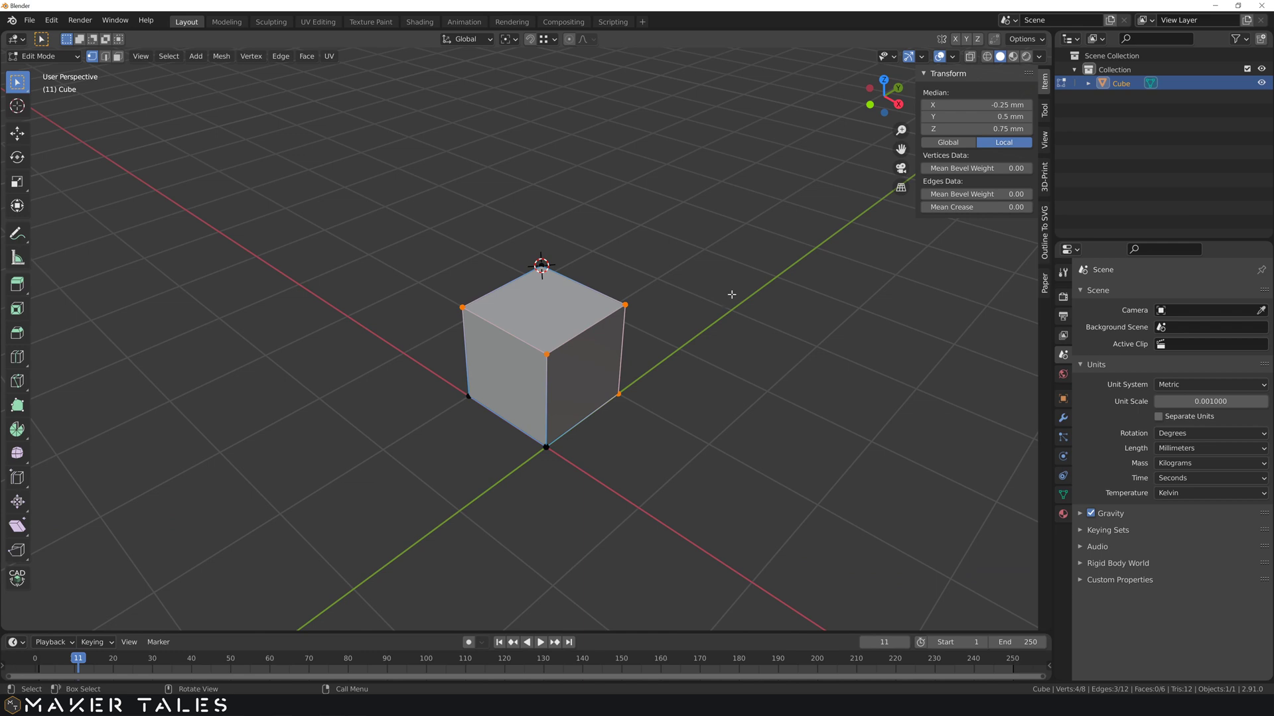
- Tilt the selection around the 3D cursor pivot, cancel it, then begin rotating the selected corners again
key(r)
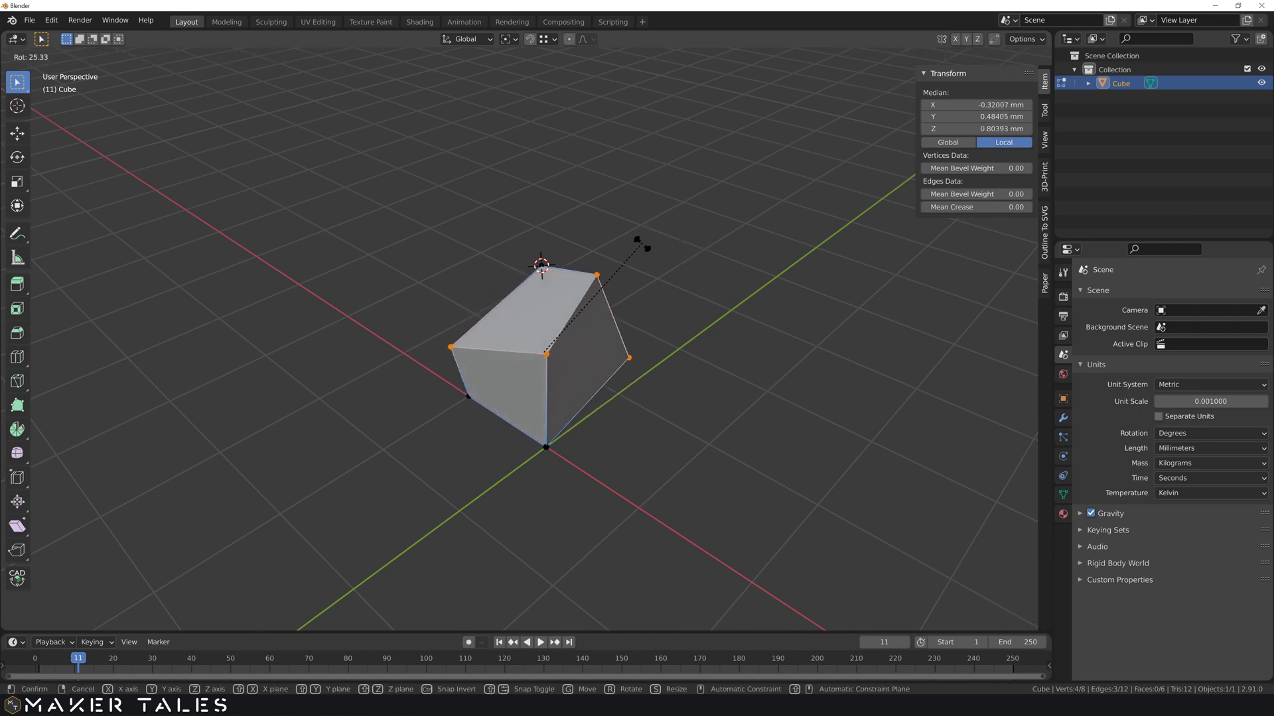
key(ctrl+z)
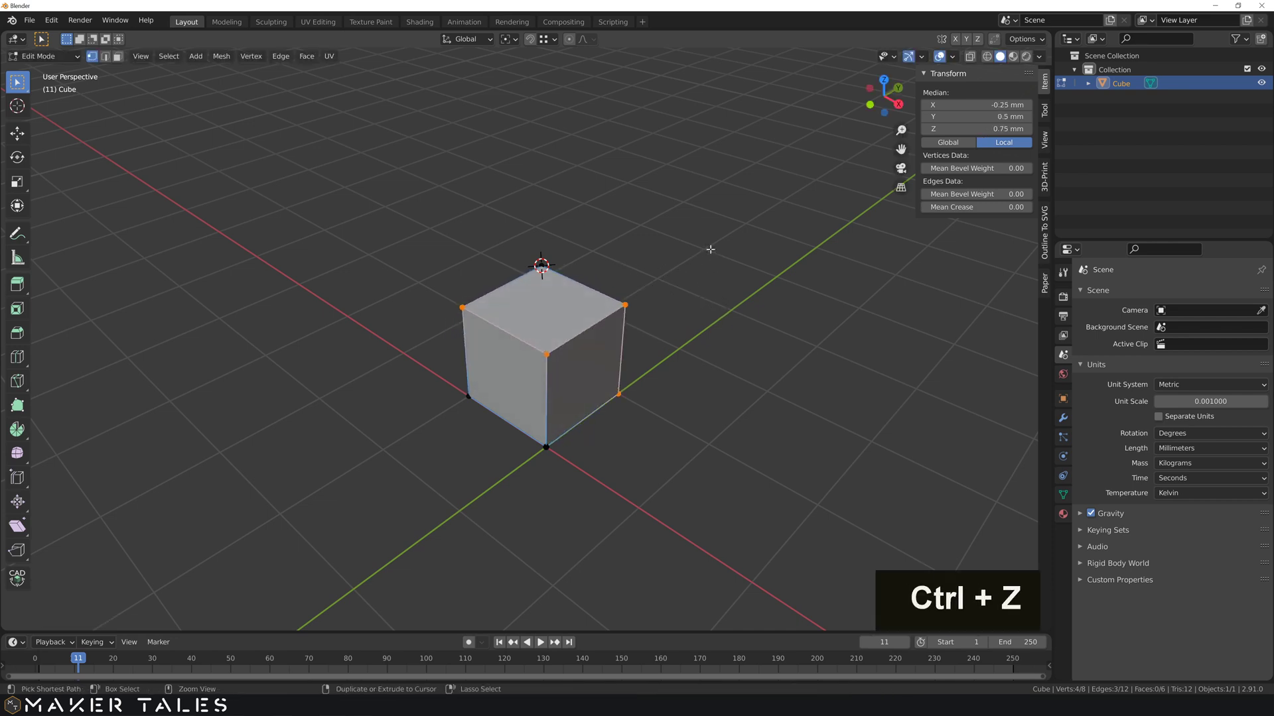
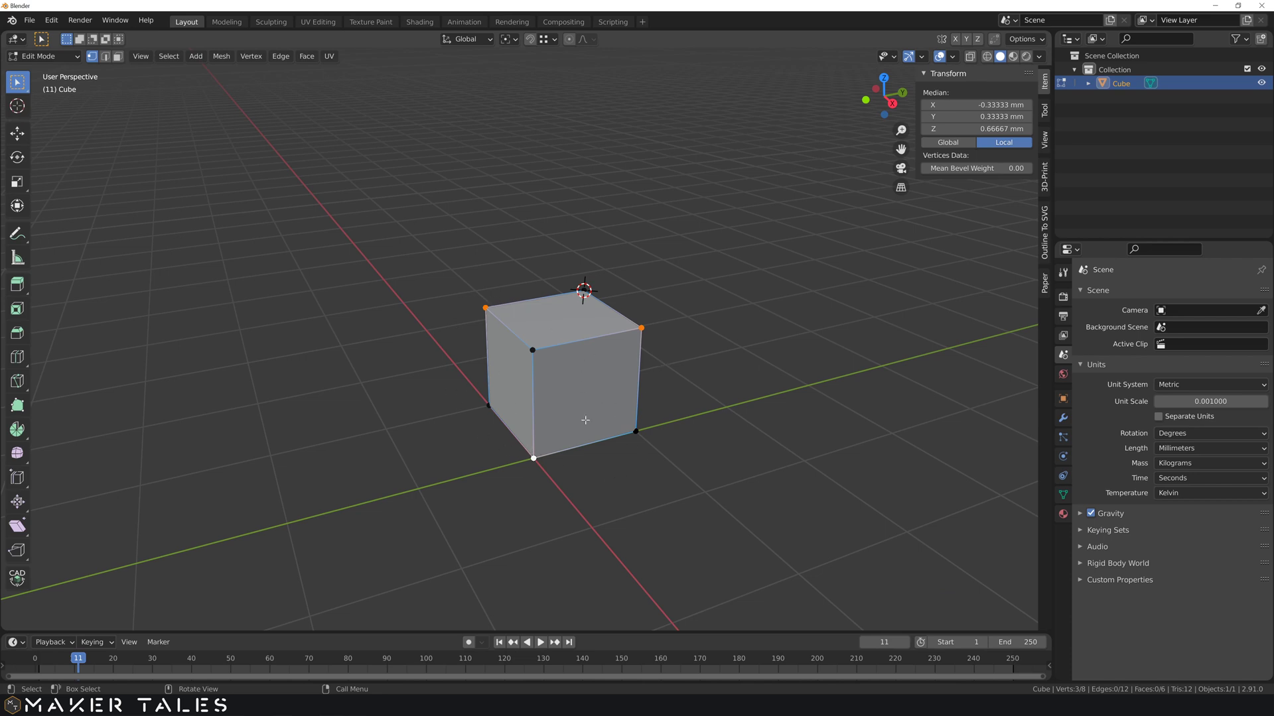
key(r)
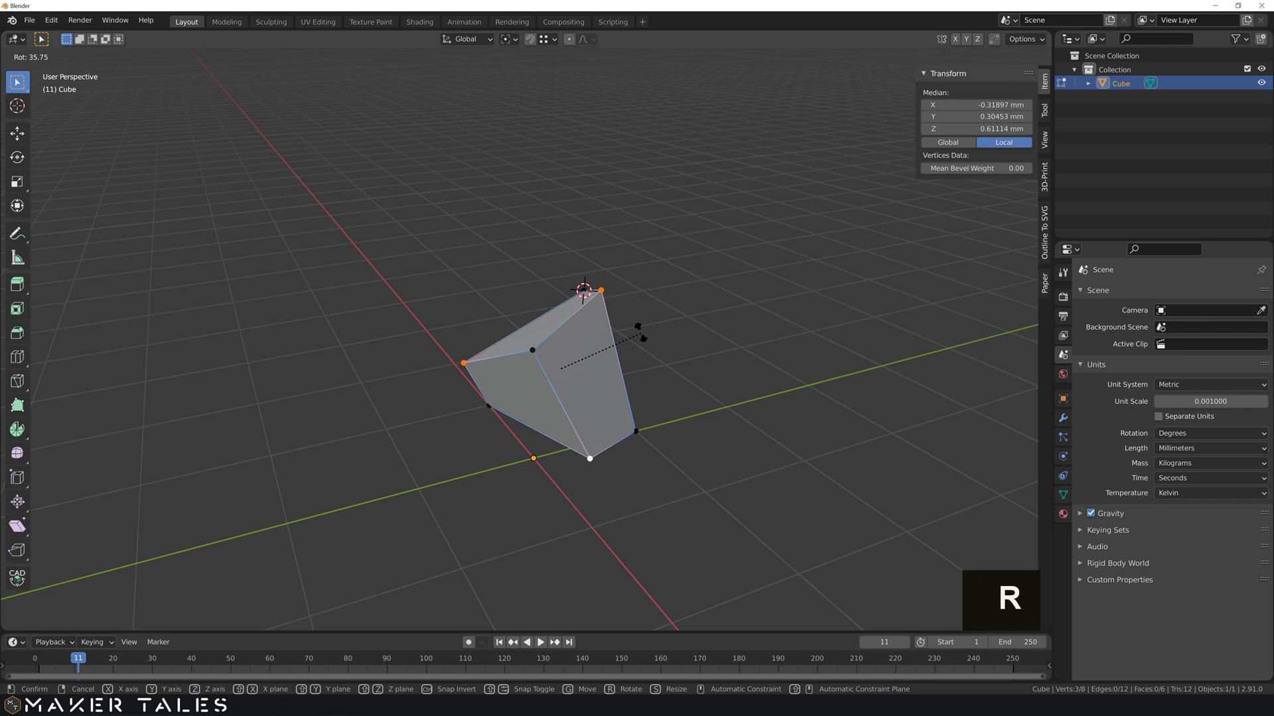
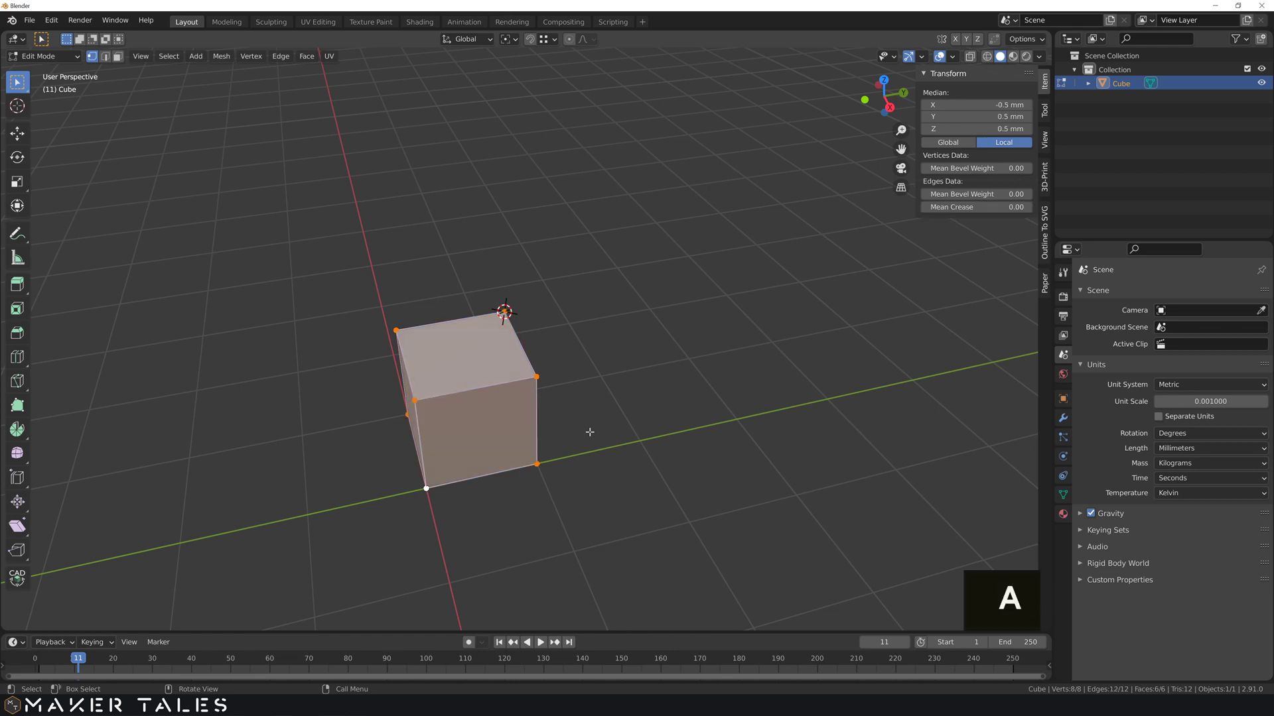
- Duplicate the whole cube with Shift+D and slide the copy along the Y axis beside the original
key(shift+d)
key(y)
key(a)
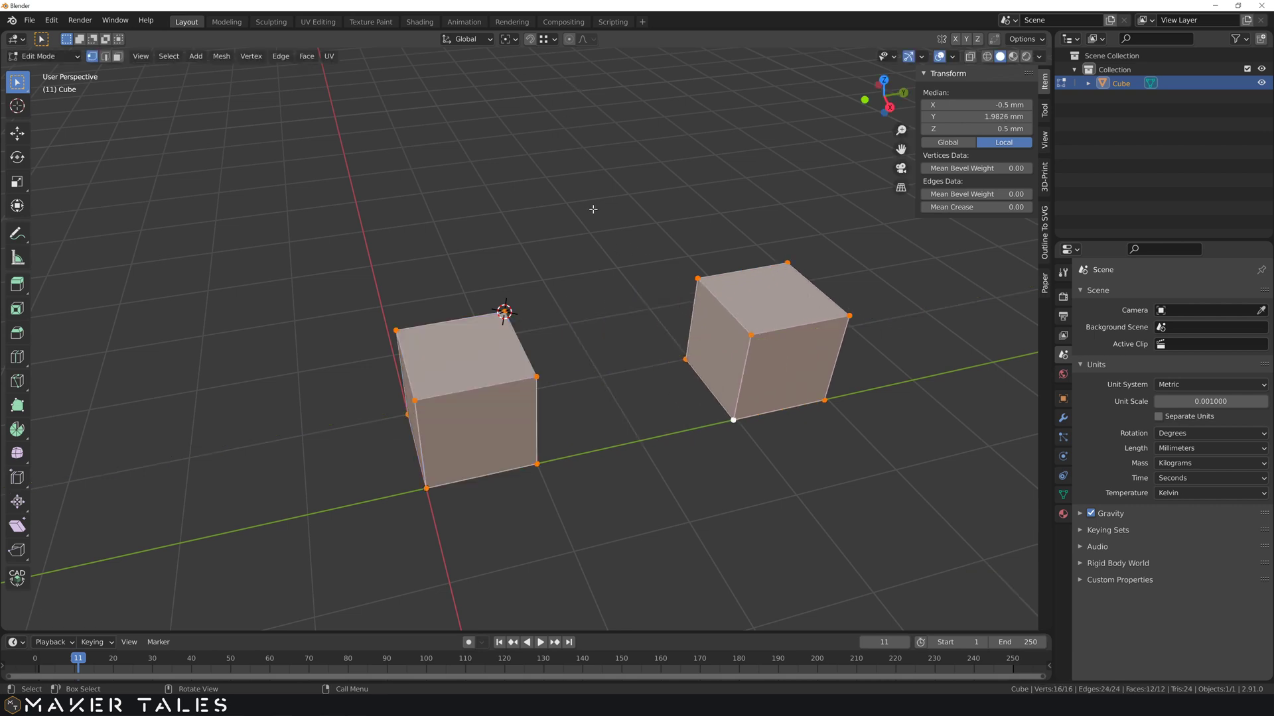
- Trial-rotate both cubes around the 3D cursor, undo, then start a rotation locked to the Z axis
key(r)
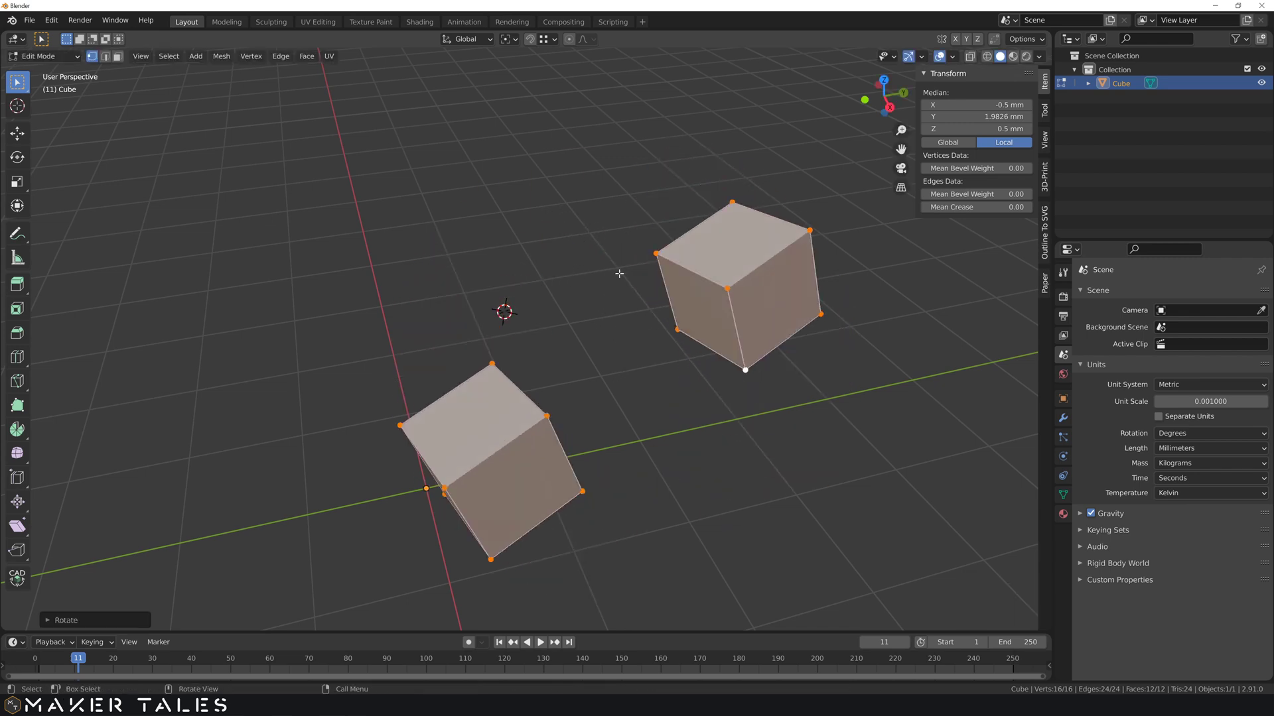
key(r)
key(ctrl+z)
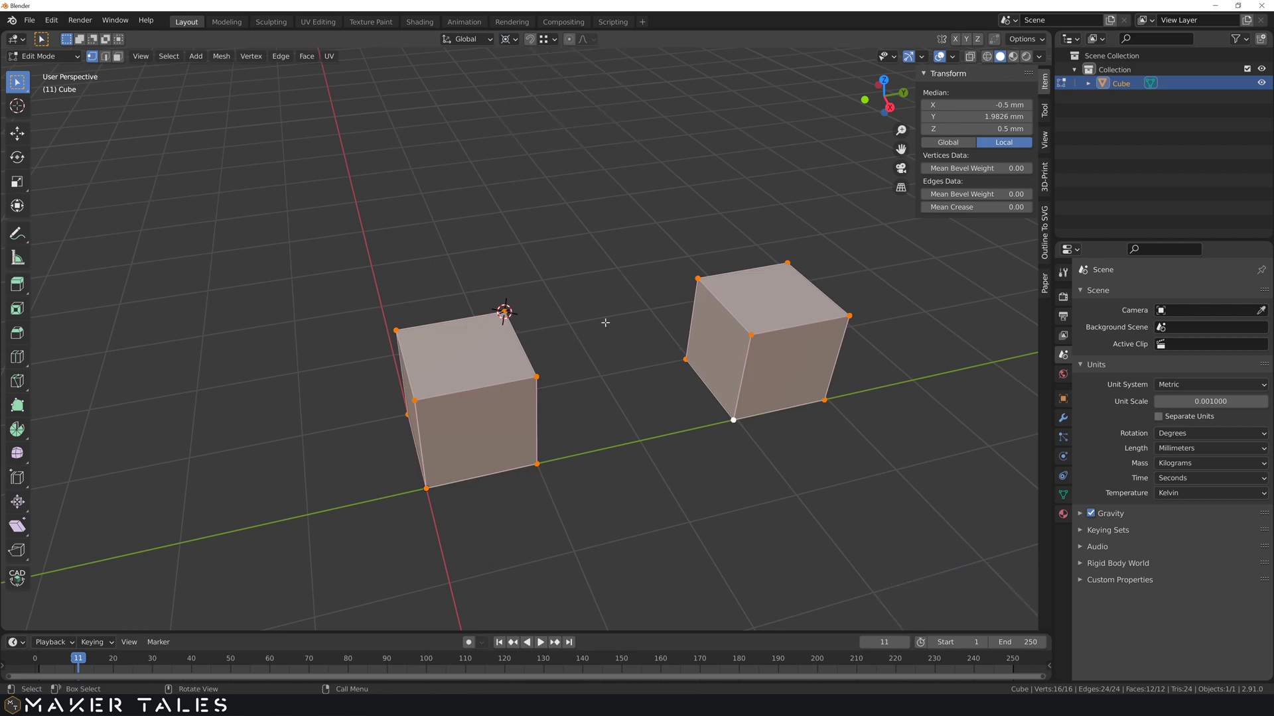
key(r)
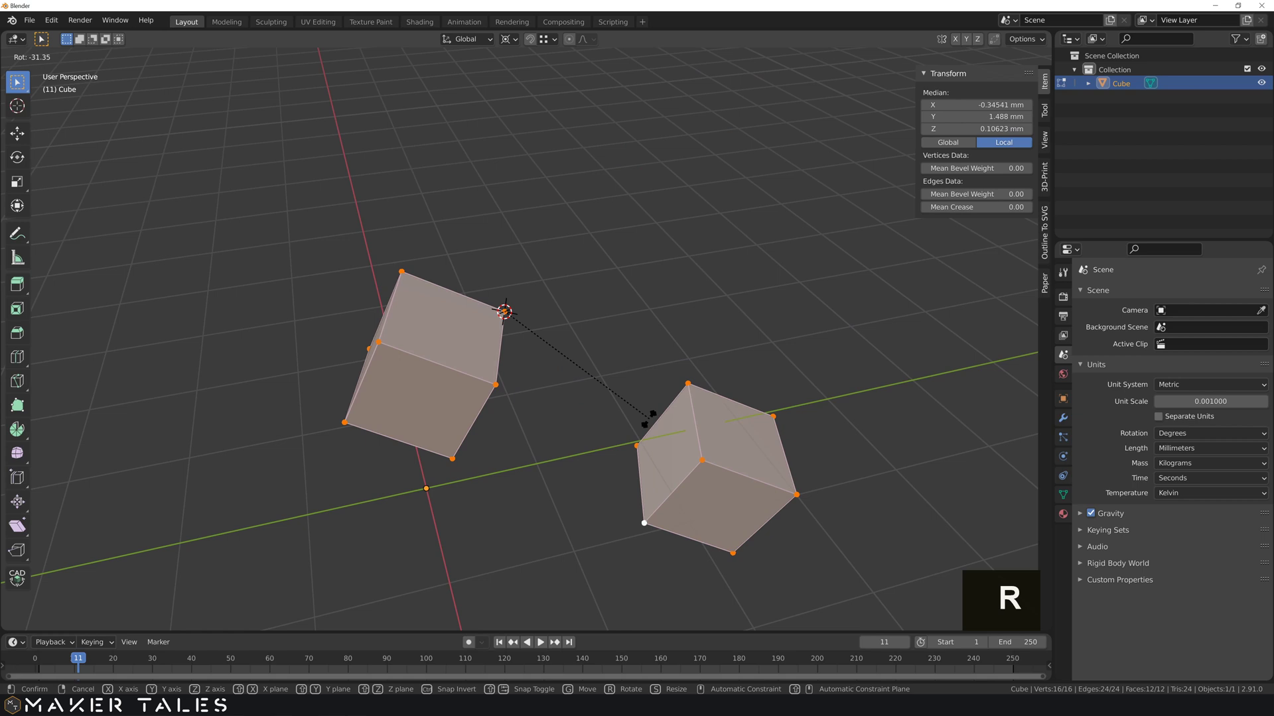
key(z)
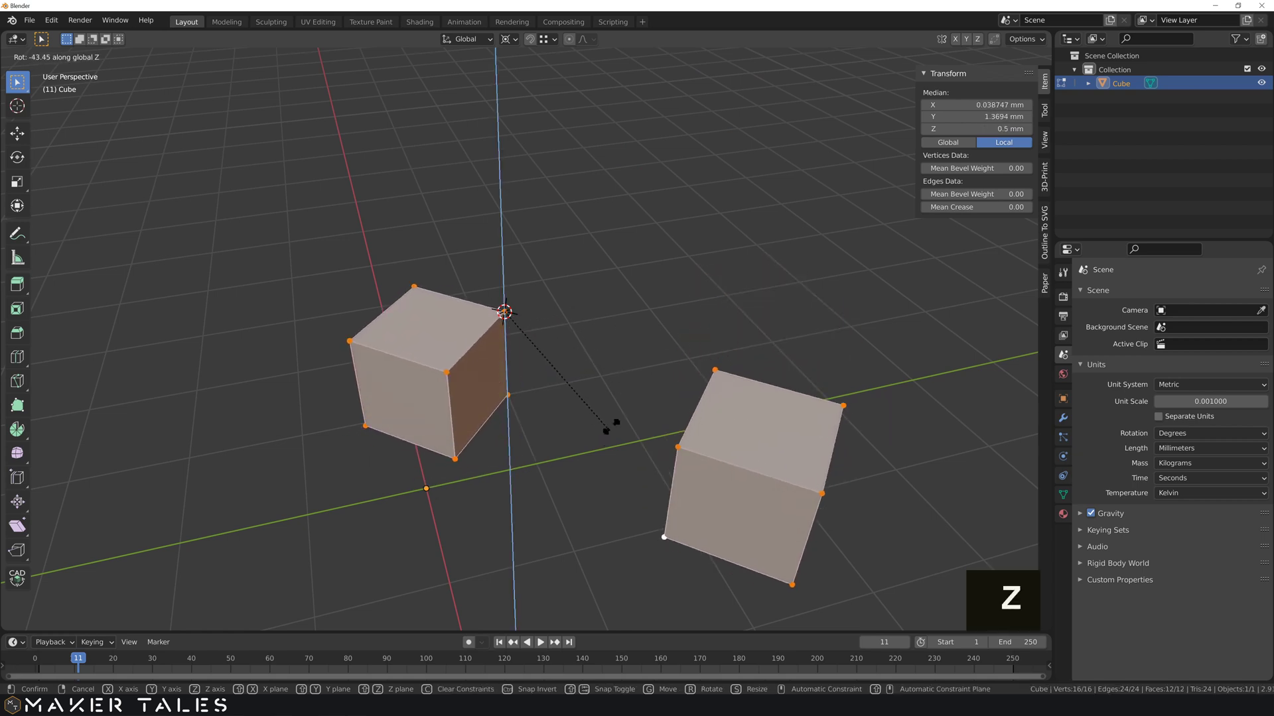
- Cancel the prior rotation and turn both cubes about the global Z axis around the corner-vertex pivot
key(ctrl+z)
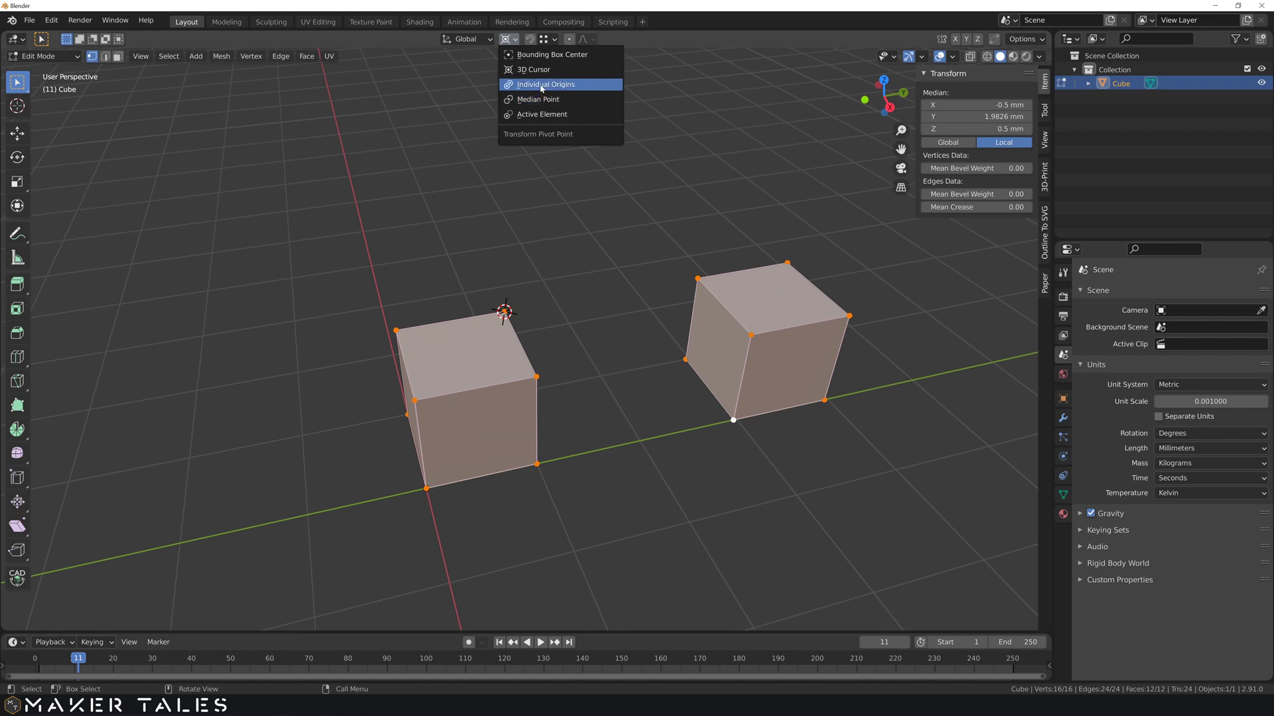
key(r)
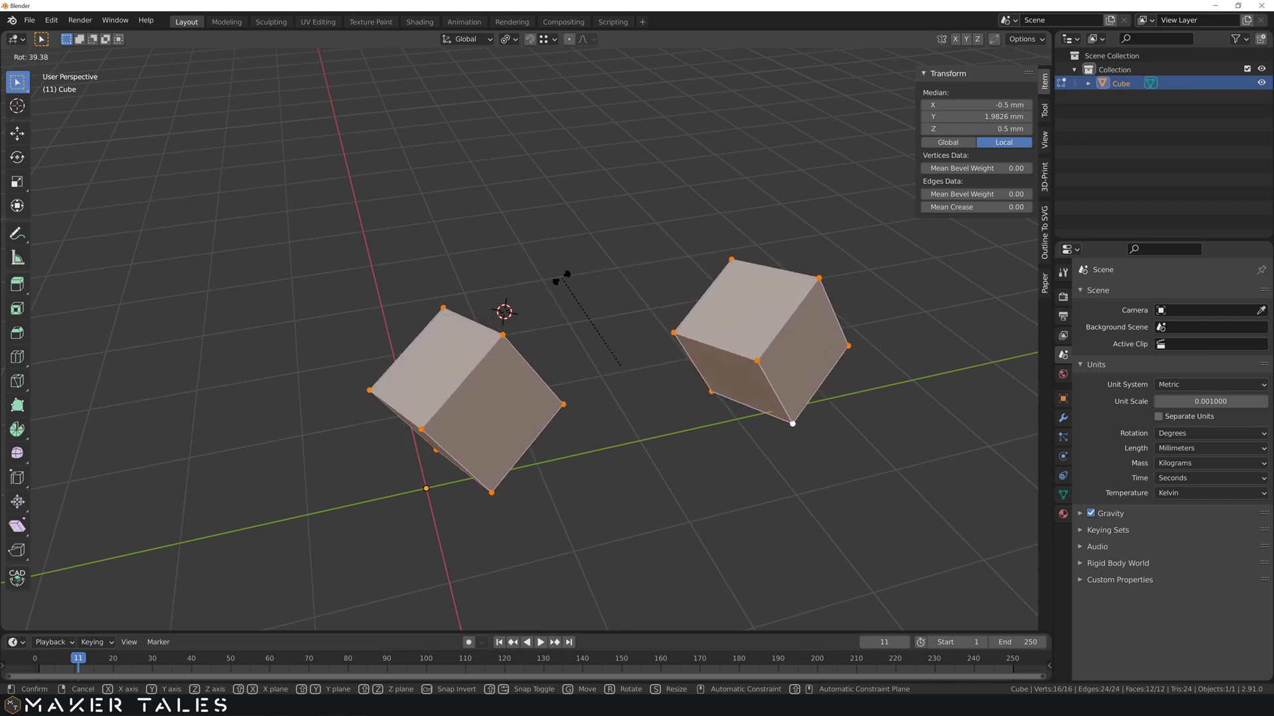
key(r)
key(z)
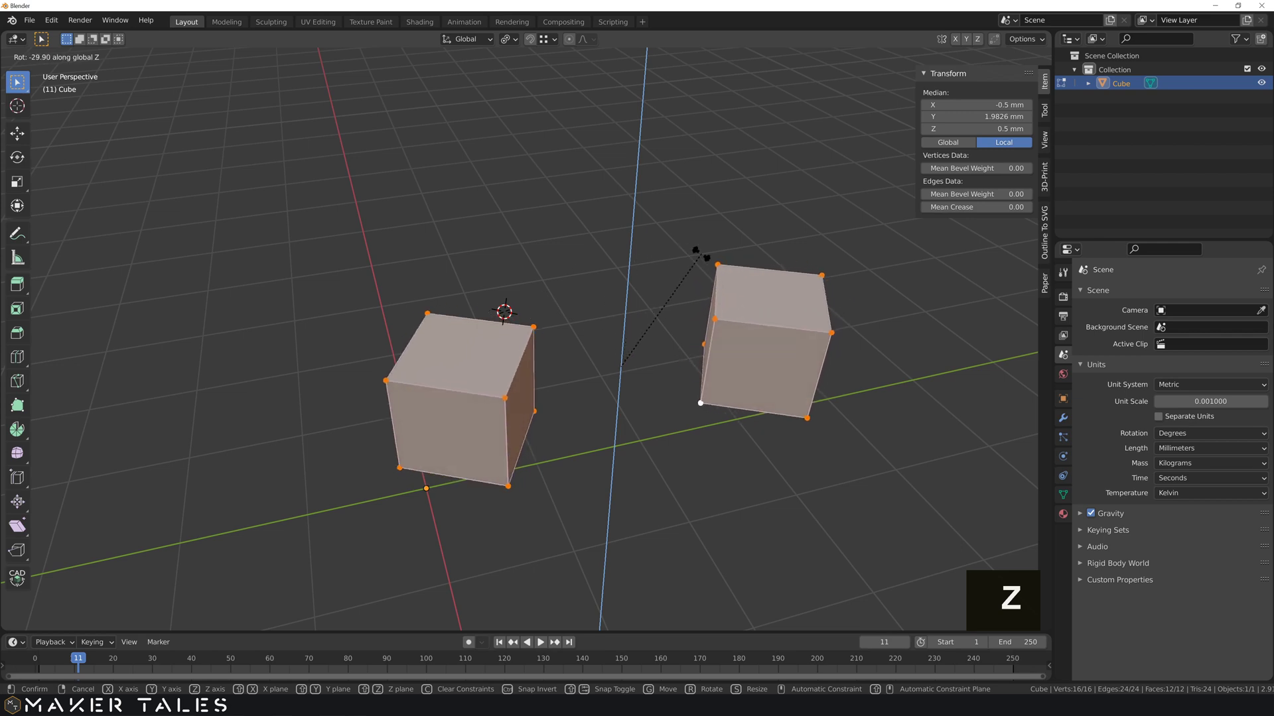
- Undo the Z rotation and start a free, unconstrained tilt of both cubes around the corner vertex
key(ctrl+z)
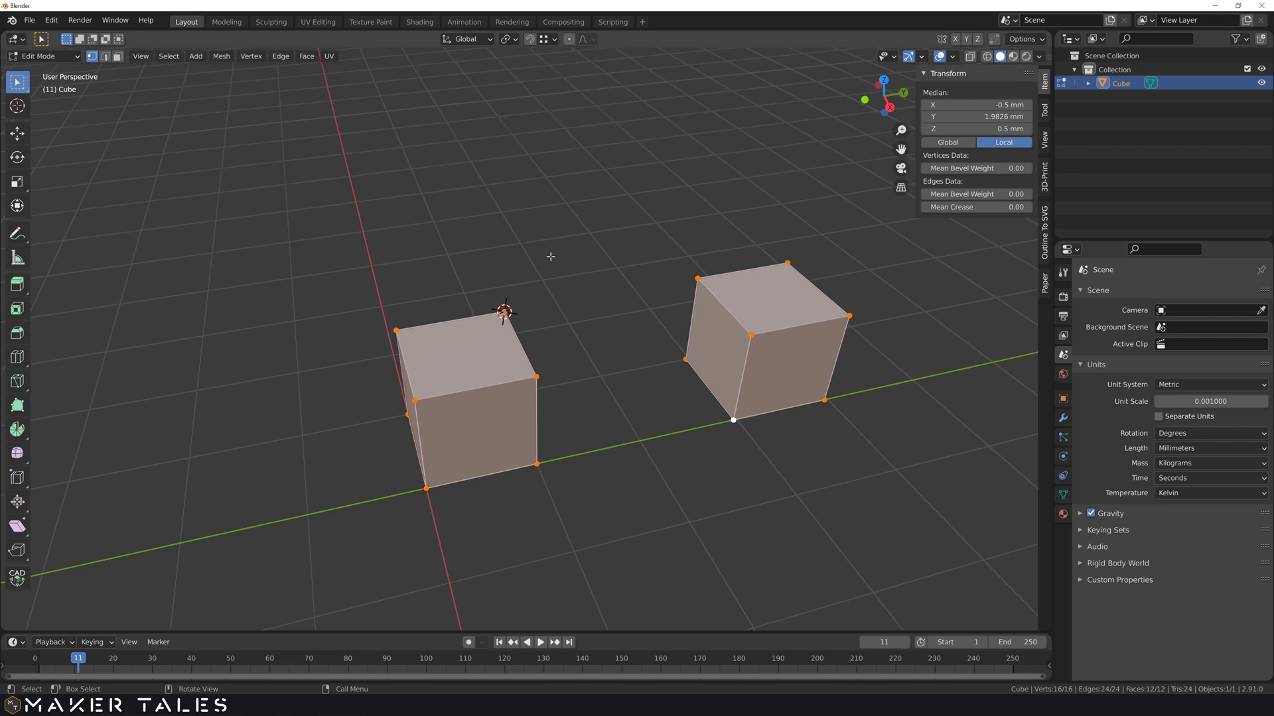
key(r)
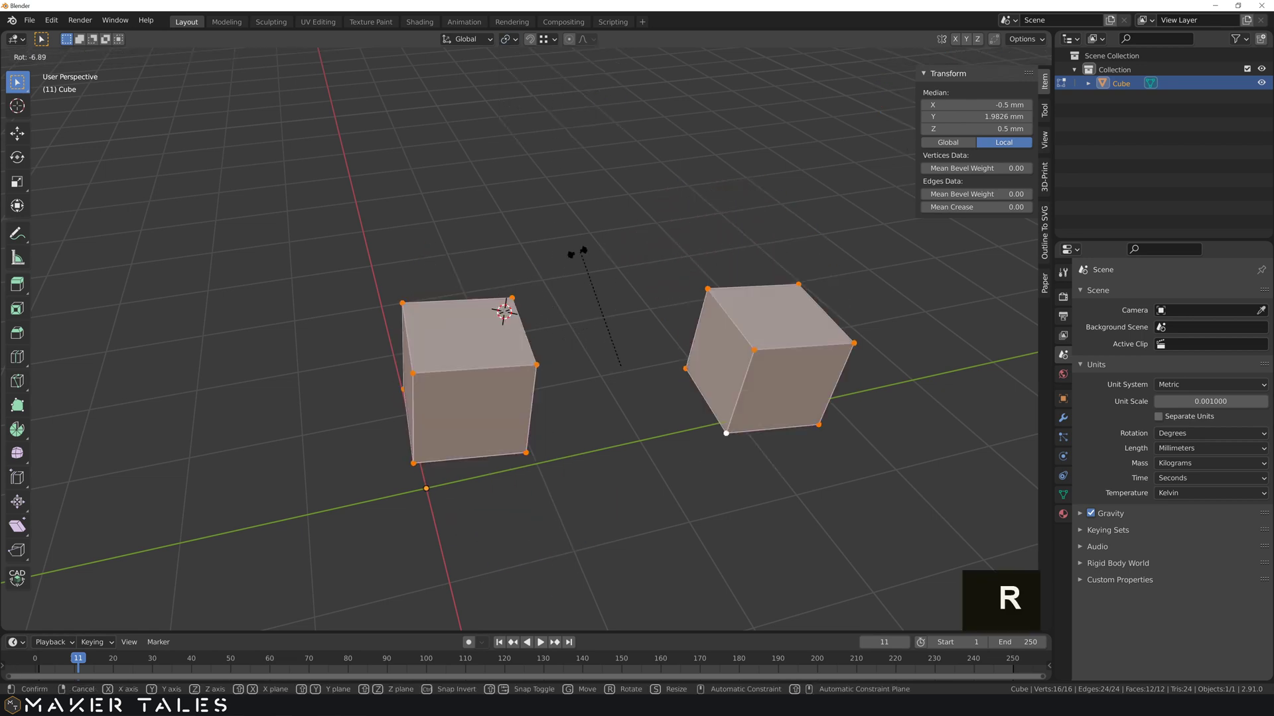
key(r)
key(ctrl+z)
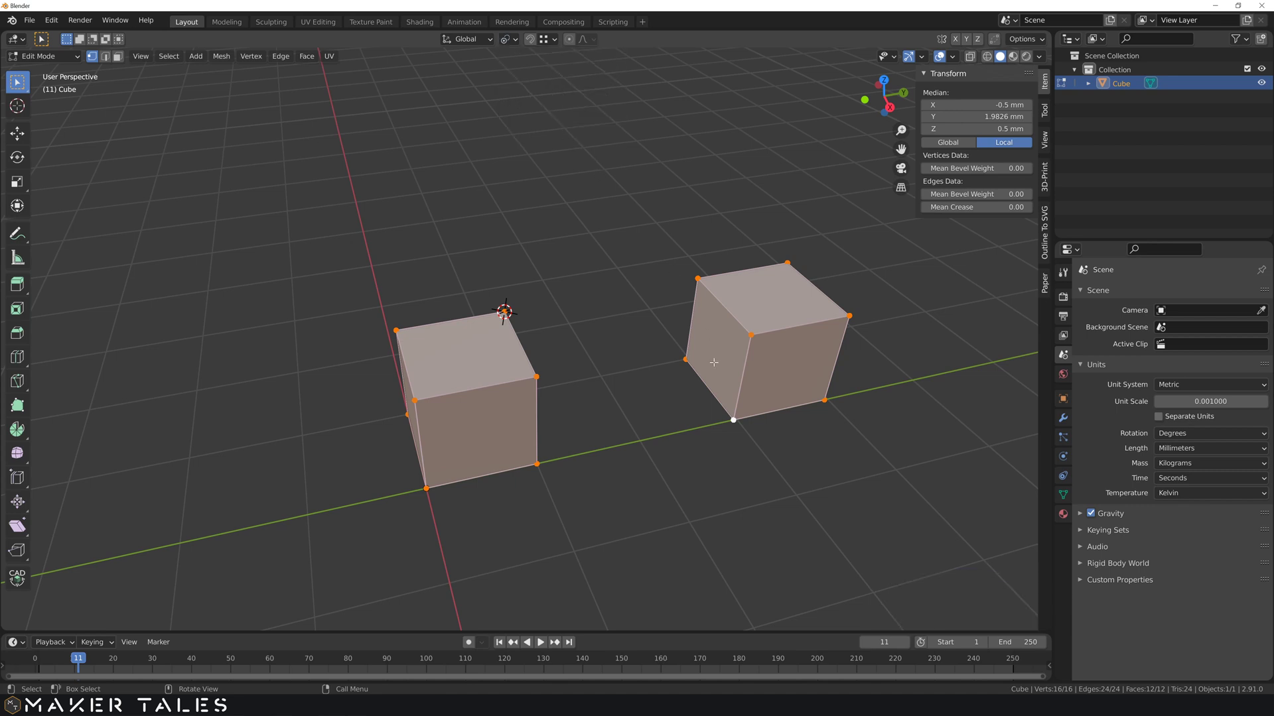
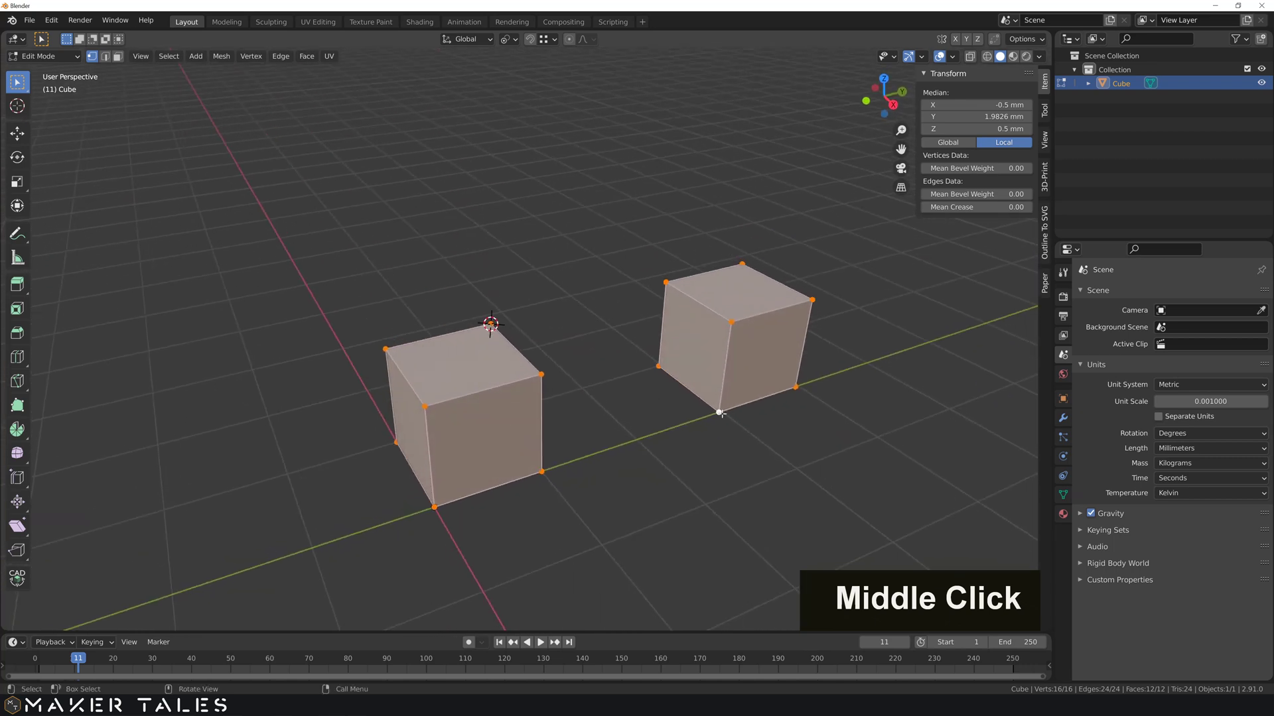
key(r)
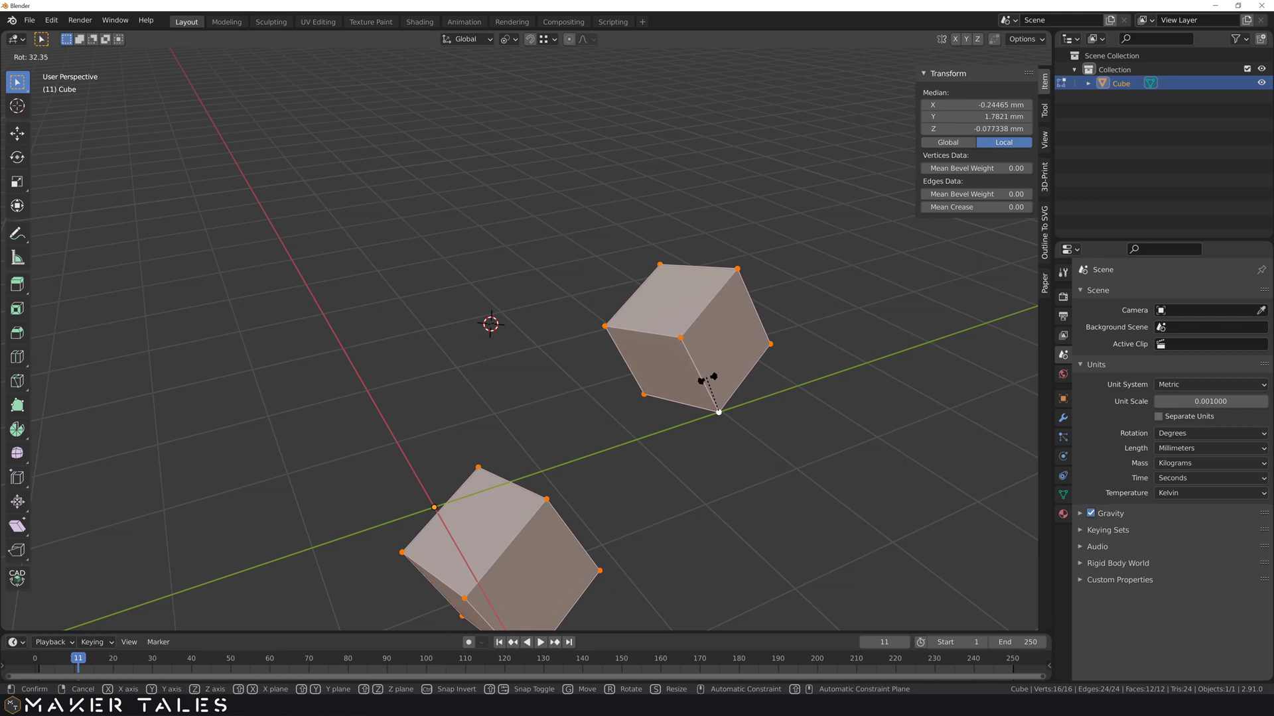
- Rotate the two-cube mesh -45° about the global Z axis around the new corner vertex
key(r)
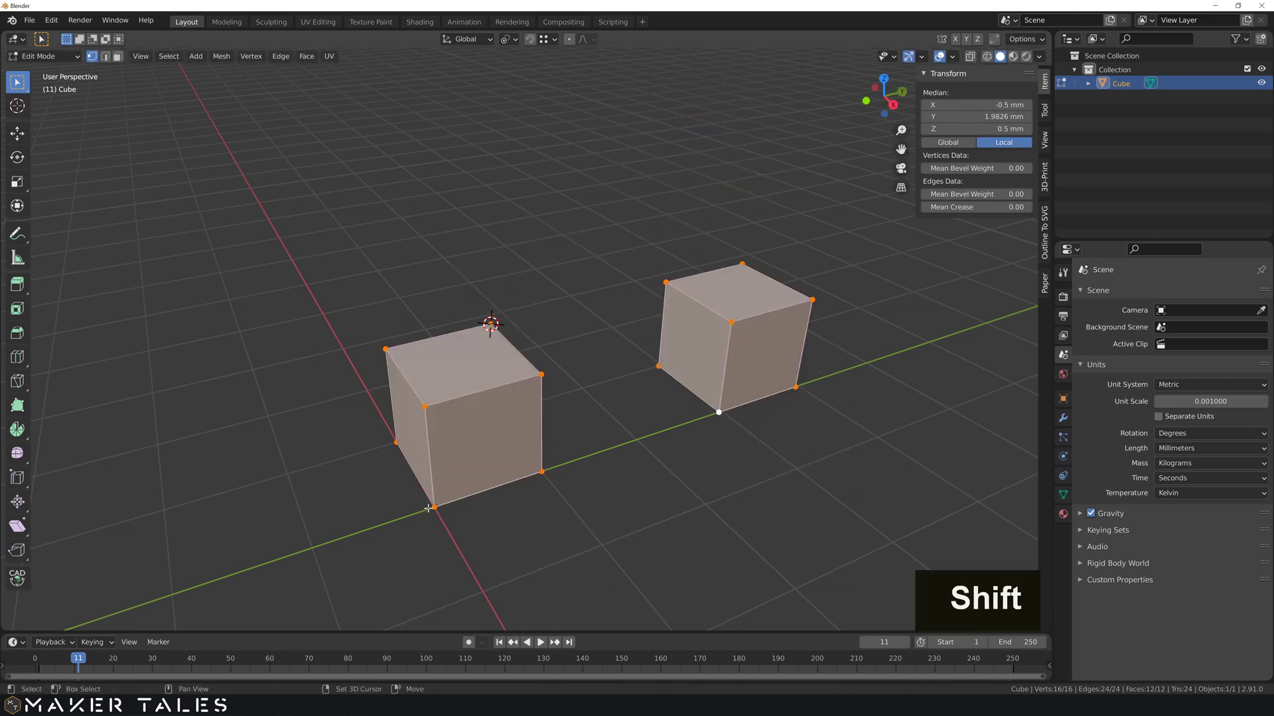
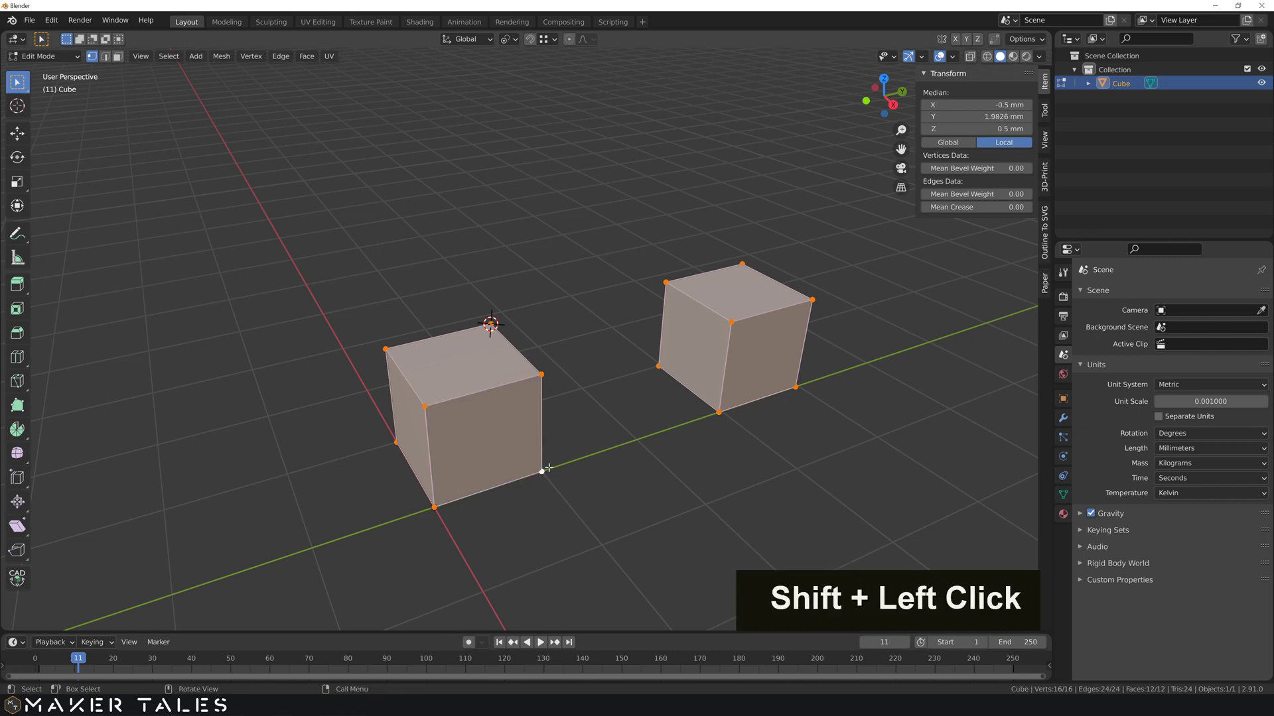
key(r)
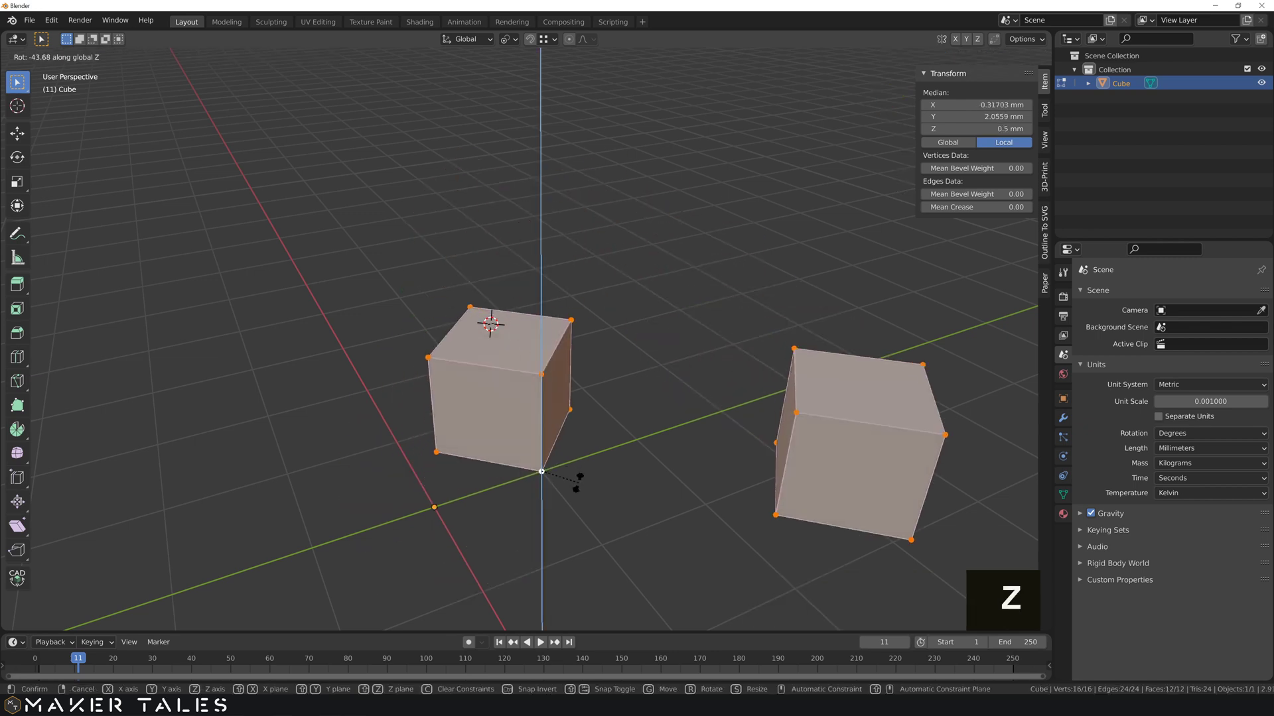
key(z)
key(z)
key(4)
key(5)
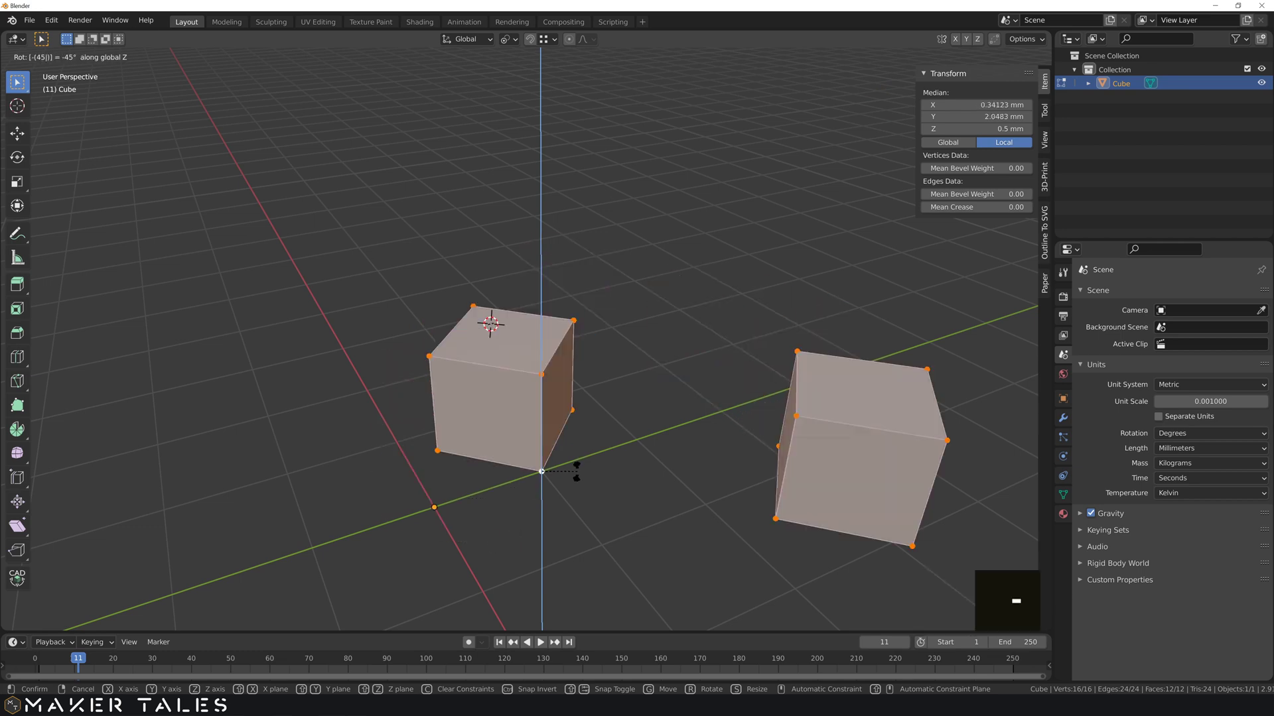
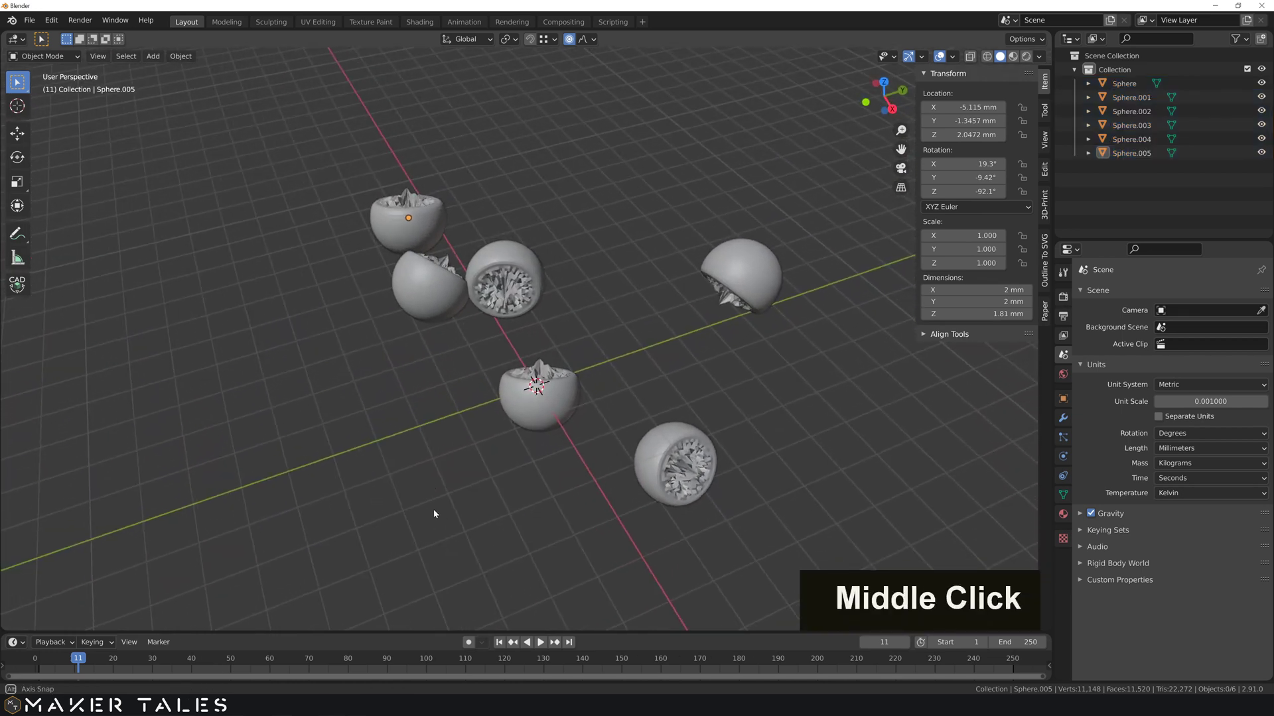
- Orbit the view to inspect the six randomly scattered spiky spheres
middle_click(416, 498)
middle_click(444, 423)
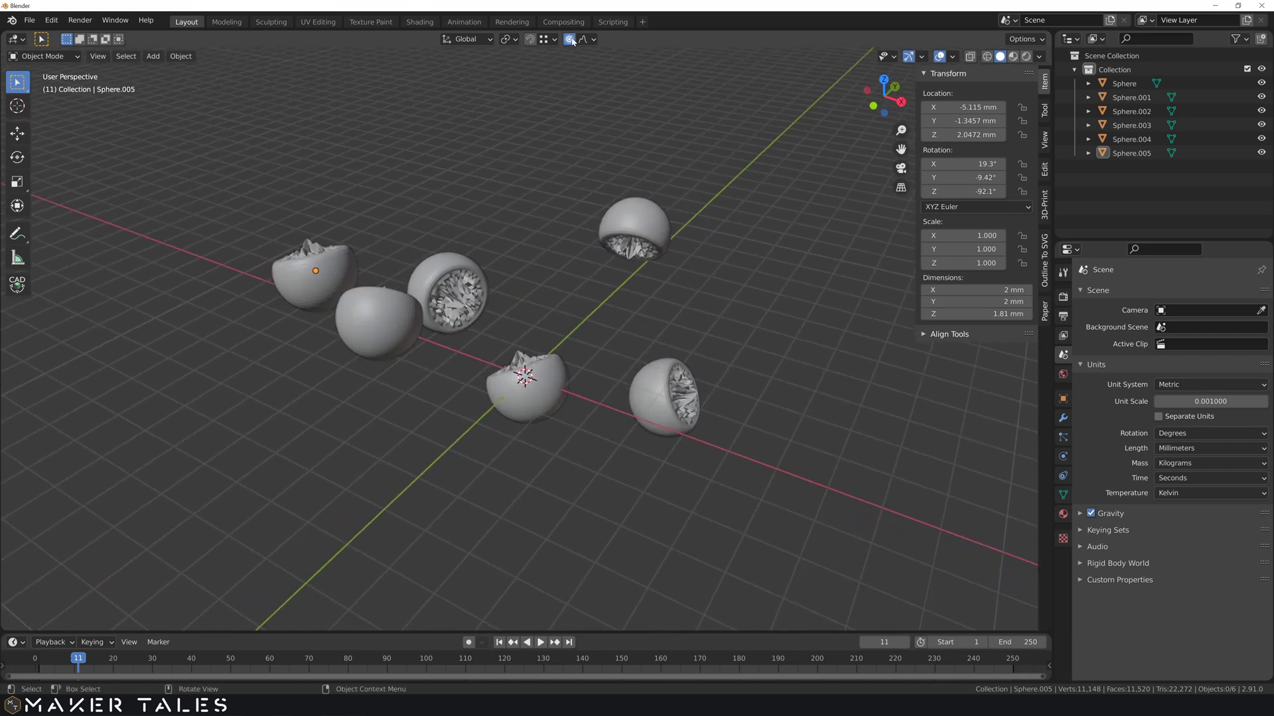
middle_click(564, 227)
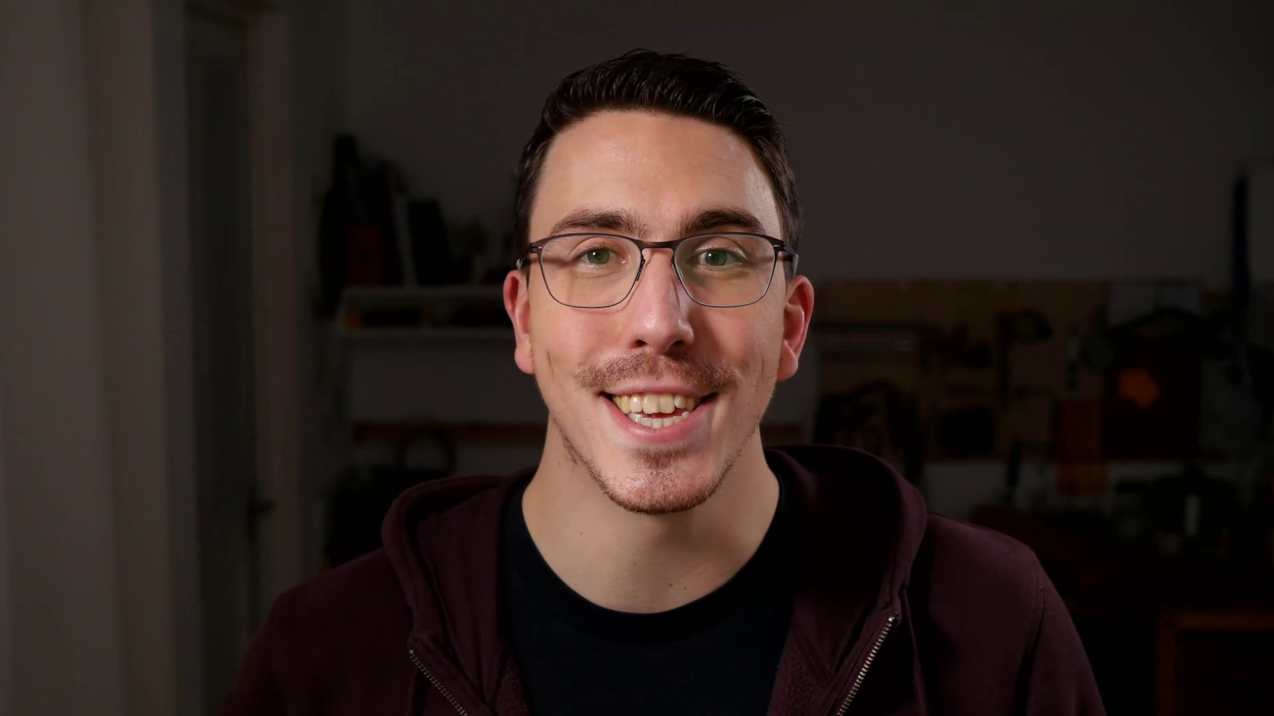
- Orbit the viewport to look over the numbered tasks in the obstacle-course practice scene
middle_click(572, 334)
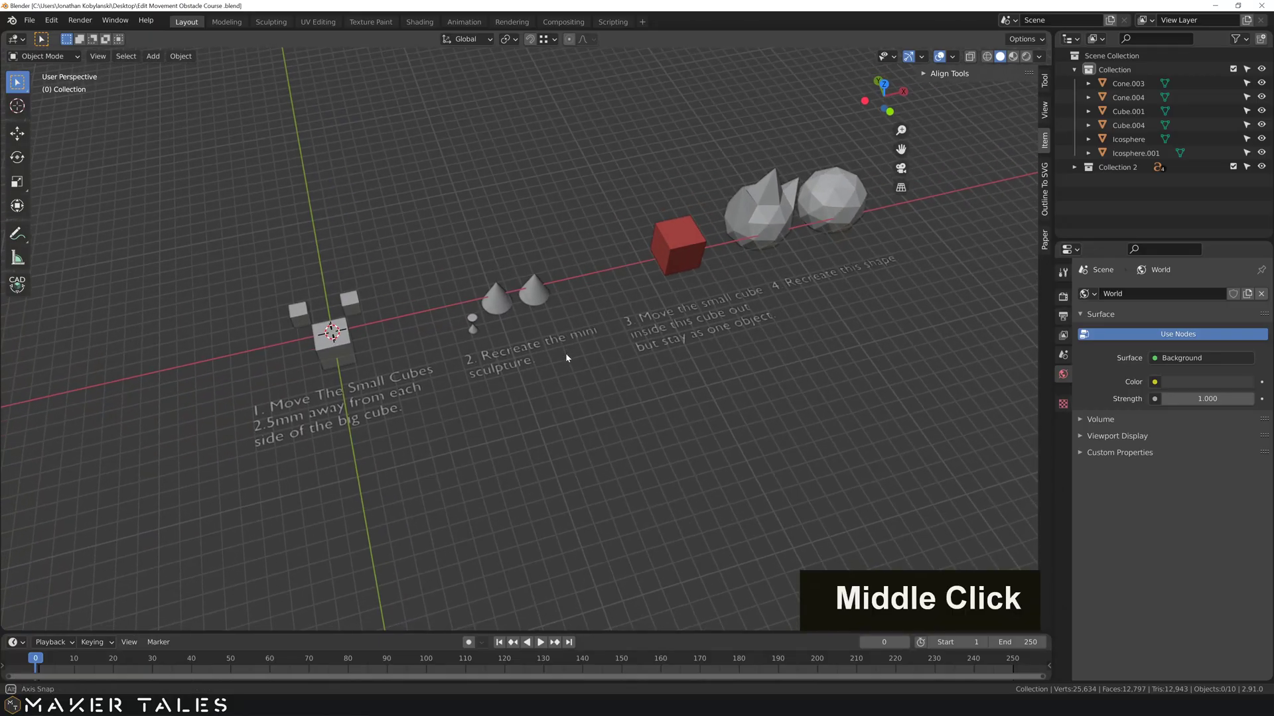
middle_click(581, 350)
middle_click(592, 357)
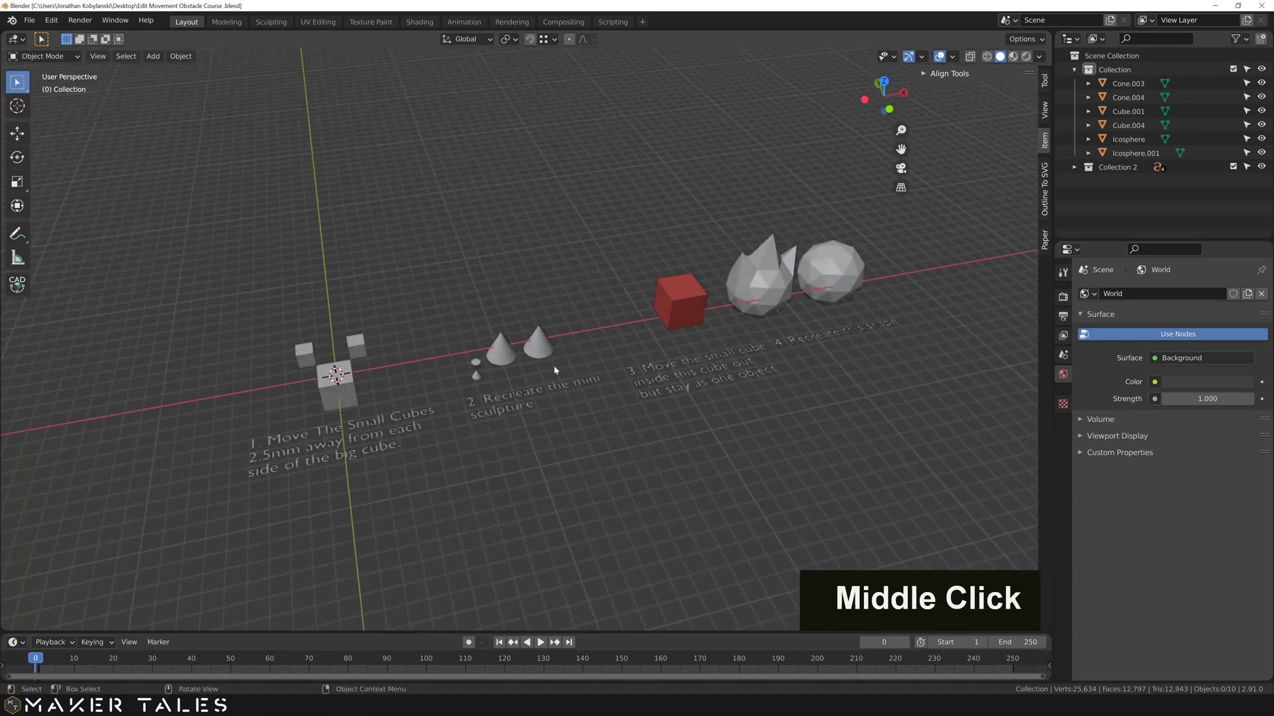